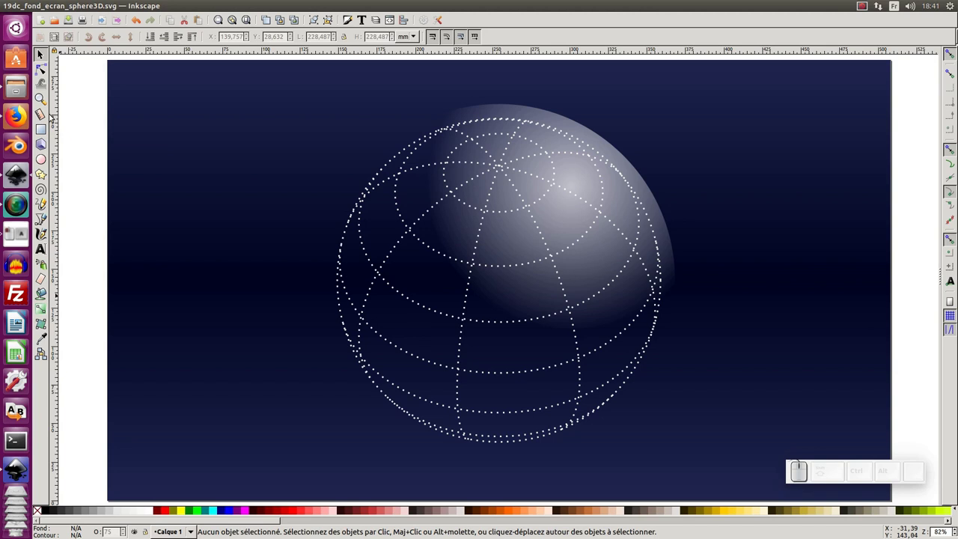
# Step: Peek at the rendering extensions (Sphère fil de fer), then start a new blank document
pyautogui.click(306, 7)
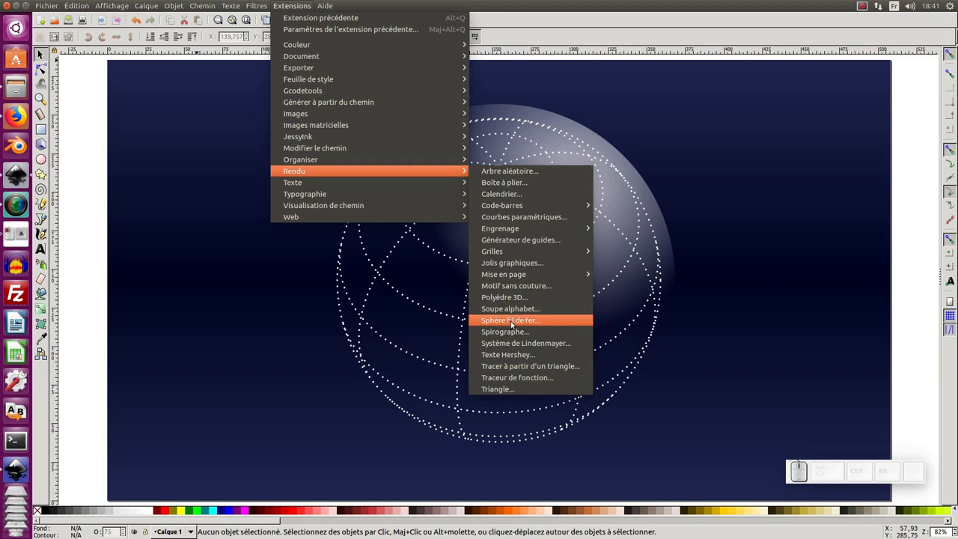
pyautogui.click(100, 177)
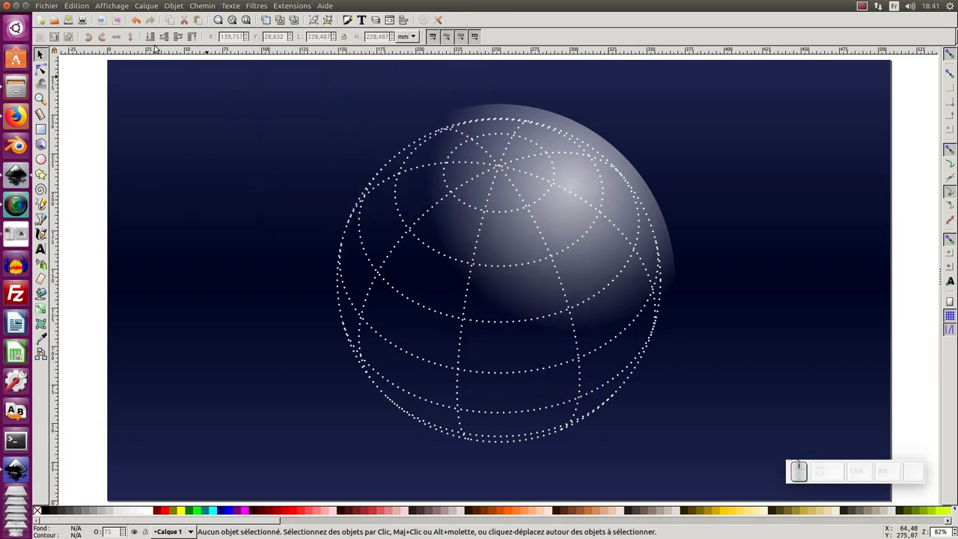
pyautogui.click(51, 7)
# Step: Draw a dark navy rectangle with the rectangle tool and switch its size units to pixels
pyautogui.click(50, 16)
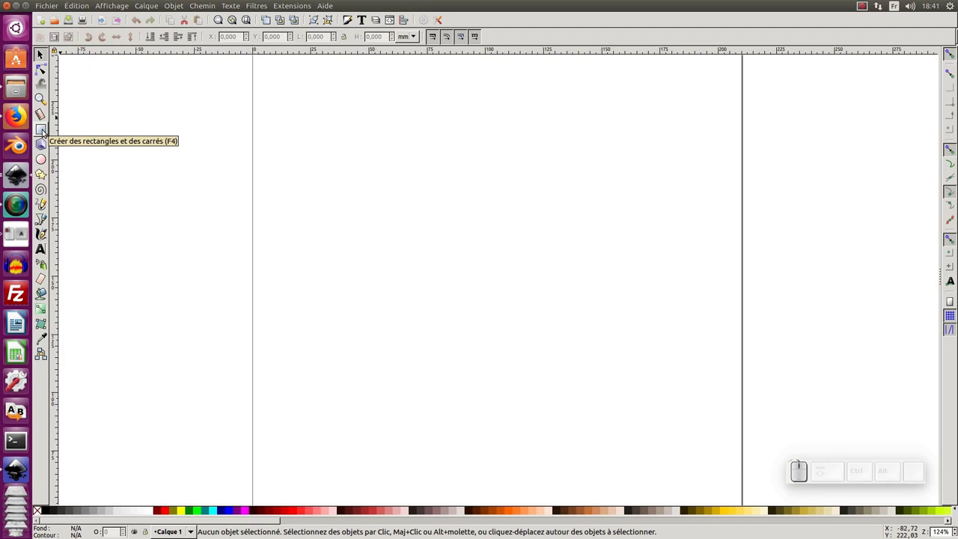
pyautogui.click(44, 130)
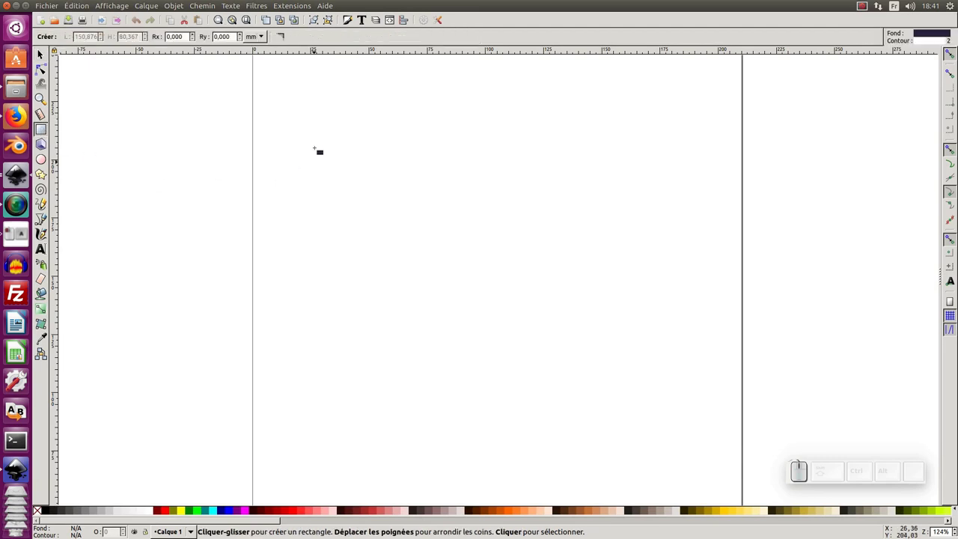
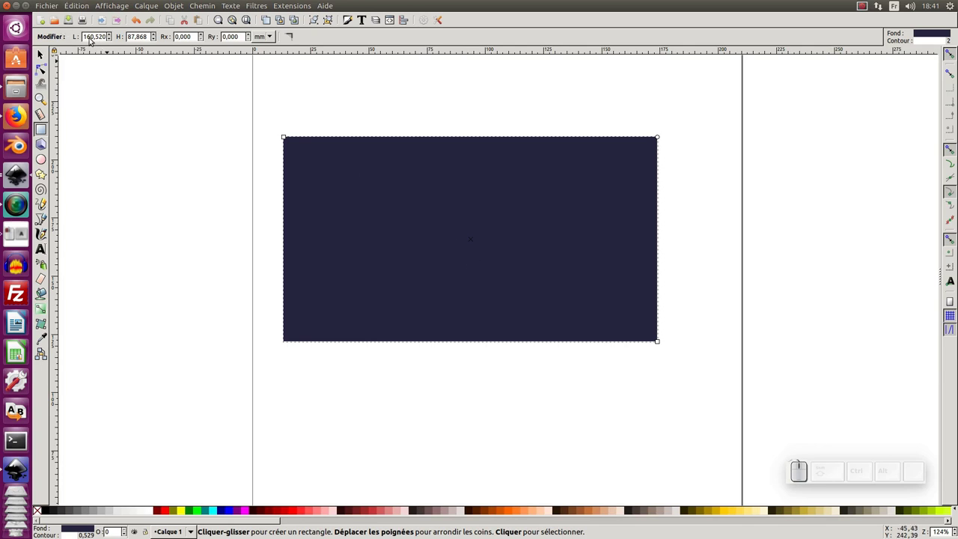
pyautogui.click(91, 39)
pyautogui.moveTo(265, 36); pyautogui.dragTo(267, 25)
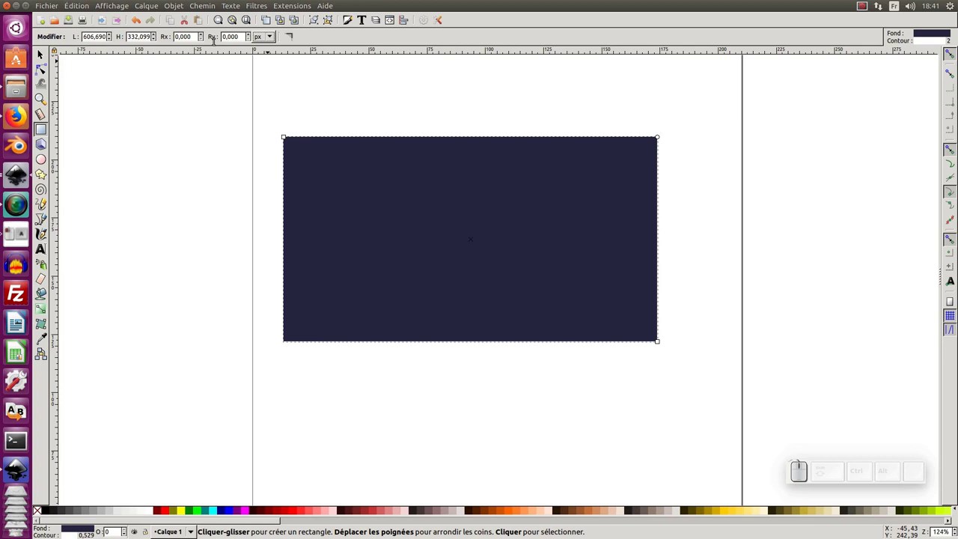
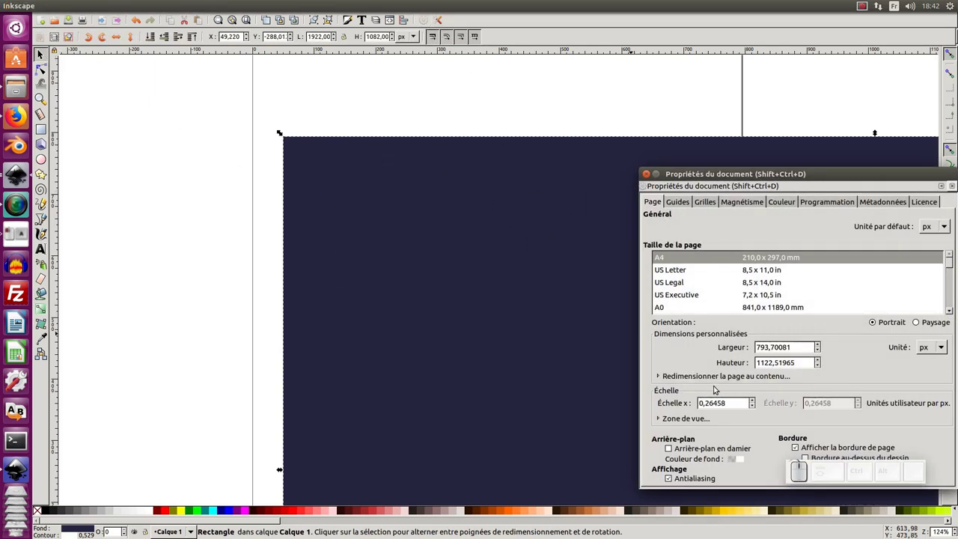
# Step: Fit the page to the rectangle, giving a 1922 × 1082 px landscape page
pyautogui.click(723, 380)
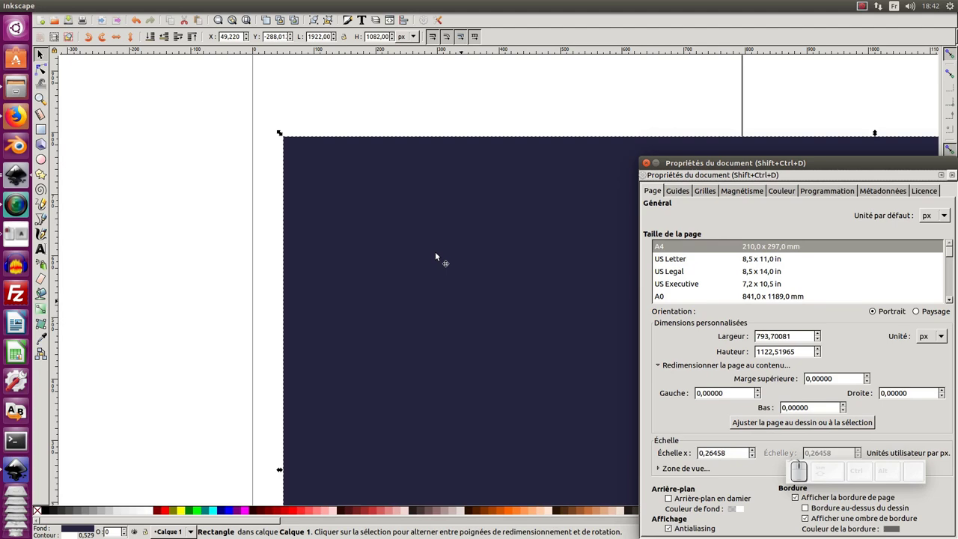
pyautogui.click(773, 422)
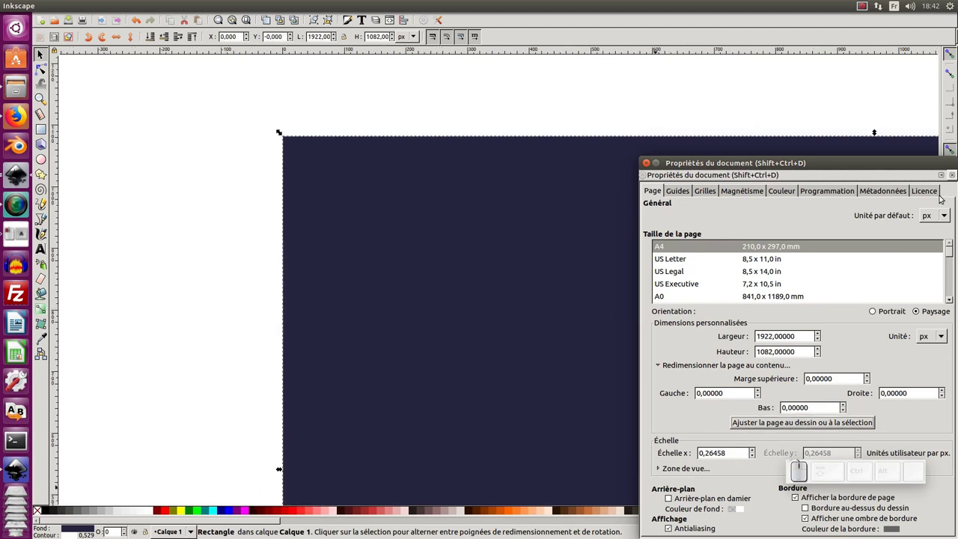
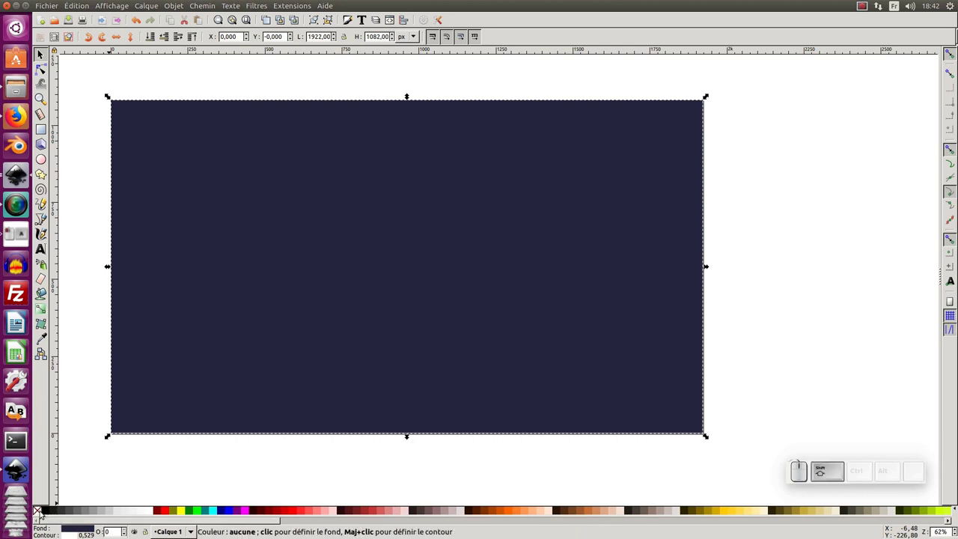
# Step: Remove the rectangle's outline and set it to X 0, Y 0, 1920 × 1080 px
pyautogui.click(40, 512)
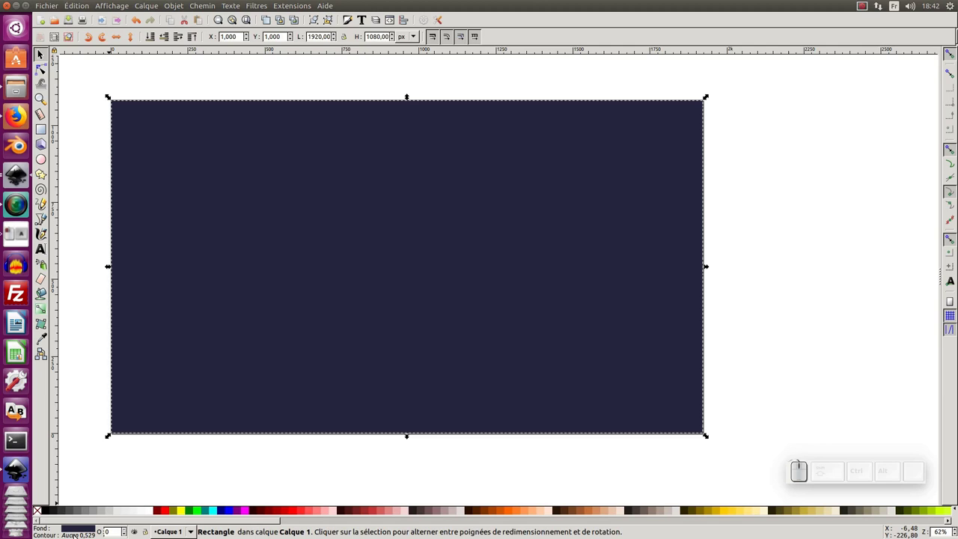
pyautogui.doubleClick(242, 125)
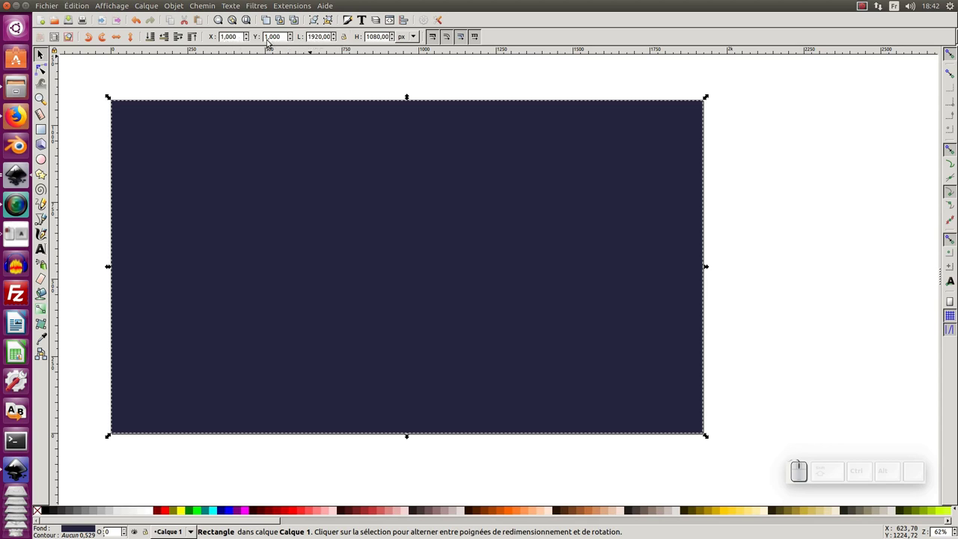
pyautogui.click(220, 38)
pyautogui.press('KP_0')
pyautogui.press('Tab')
pyautogui.press('Tab')
pyautogui.click(806, 198)
# Step: Refit the page to the 1920 × 1080 rectangle in Document Properties and close the dialog
pyautogui.click(675, 187)
pyautogui.click(430, 23)
pyautogui.moveTo(762, 165); pyautogui.dragTo(782, 259)
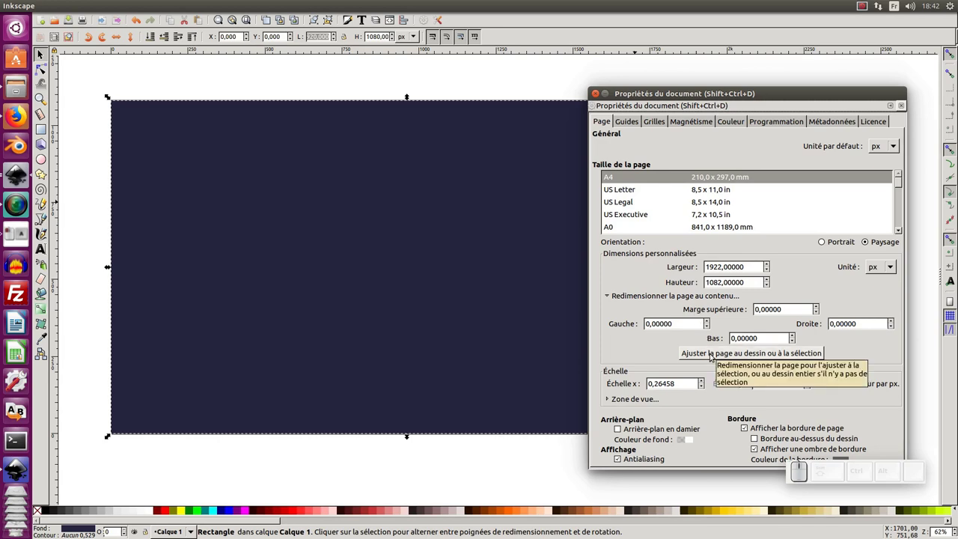
pyautogui.click(713, 357)
pyautogui.click(907, 104)
pyautogui.click(855, 146)
pyautogui.middleClick(777, 205)
pyautogui.click(808, 203)
pyautogui.click(509, 280)
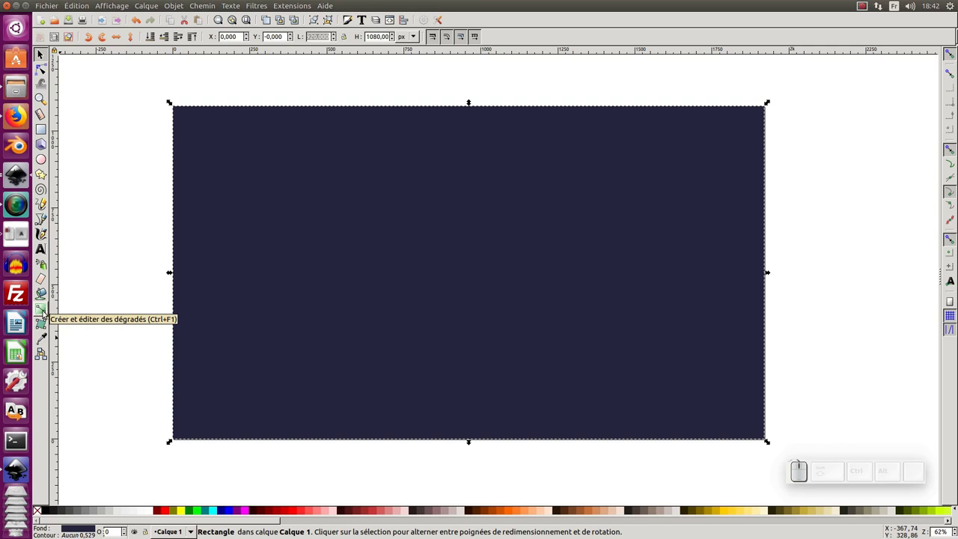
# Step: Drag a vertical gradient over the background and set its stop opacity to 100
pyautogui.click(43, 312)
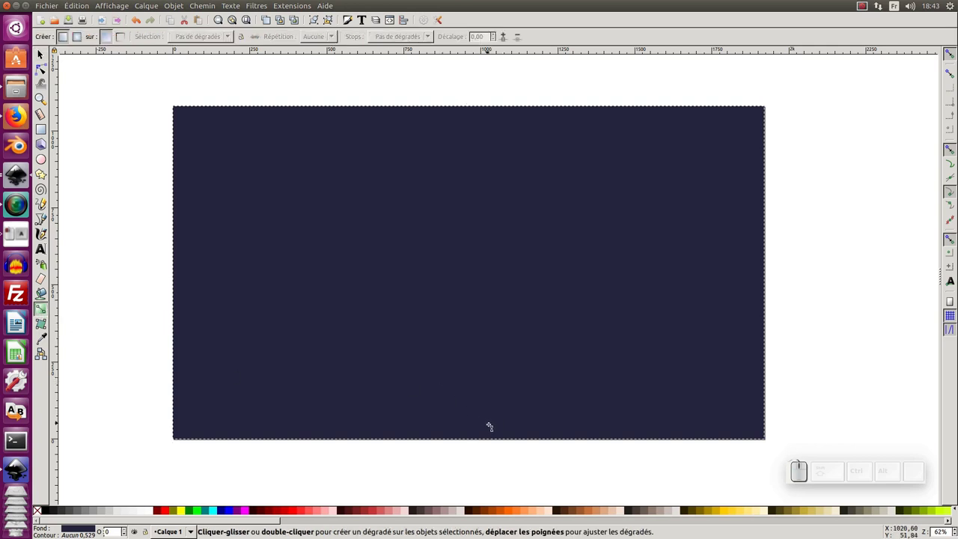
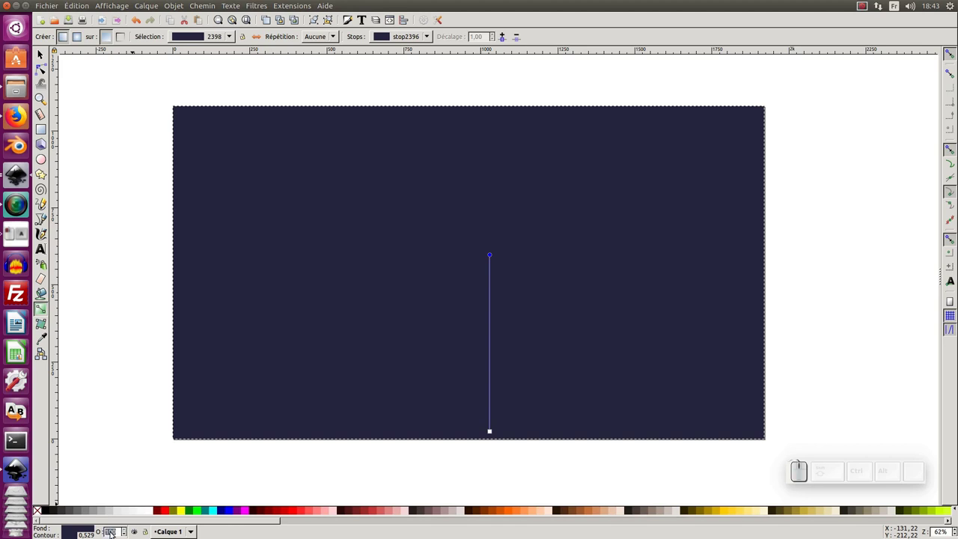
pyautogui.press('KP_1')
pyautogui.press('KP_0')
pyautogui.press('KP_Enter')
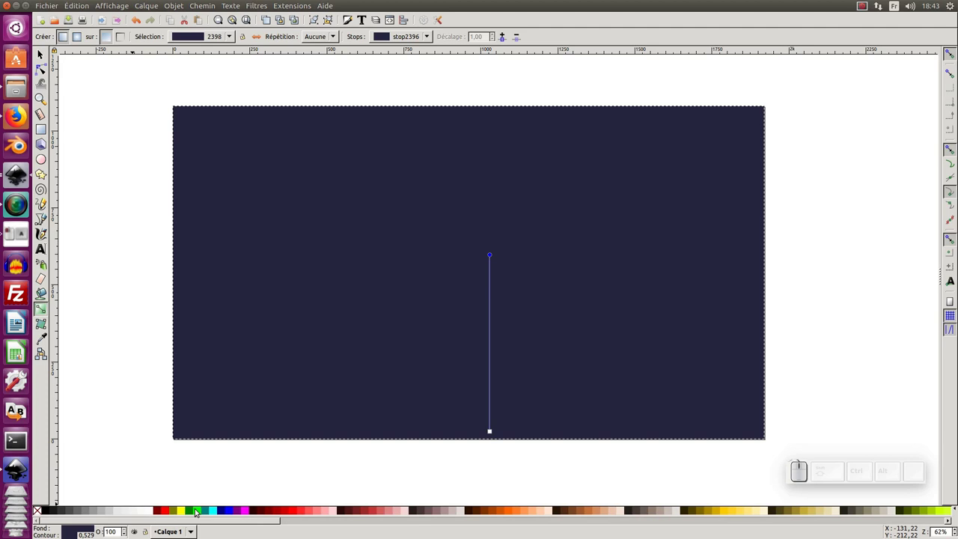
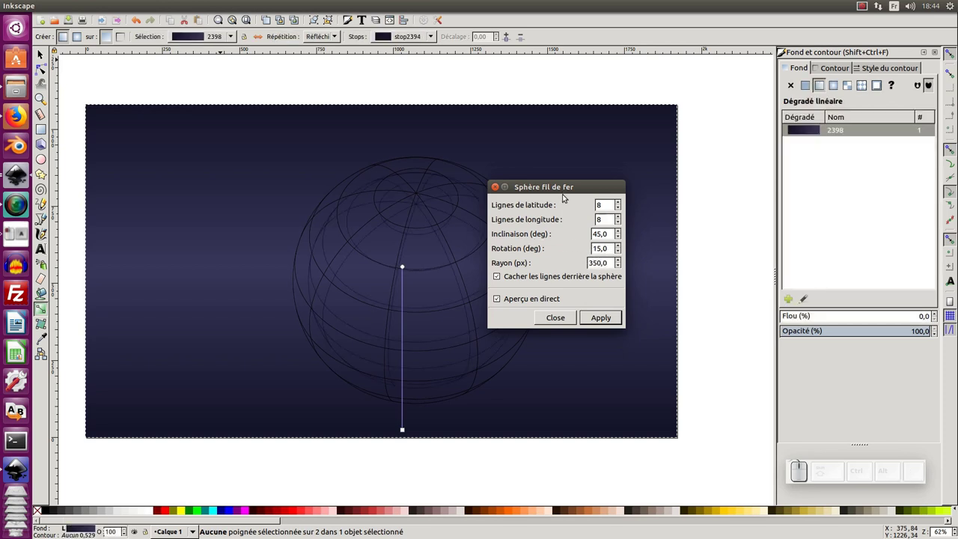
# Step: Move the Sphère fil de fer dialog aside to reveal the 350 px-radius sphere preview
pyautogui.moveTo(569, 191); pyautogui.dragTo(639, 223)
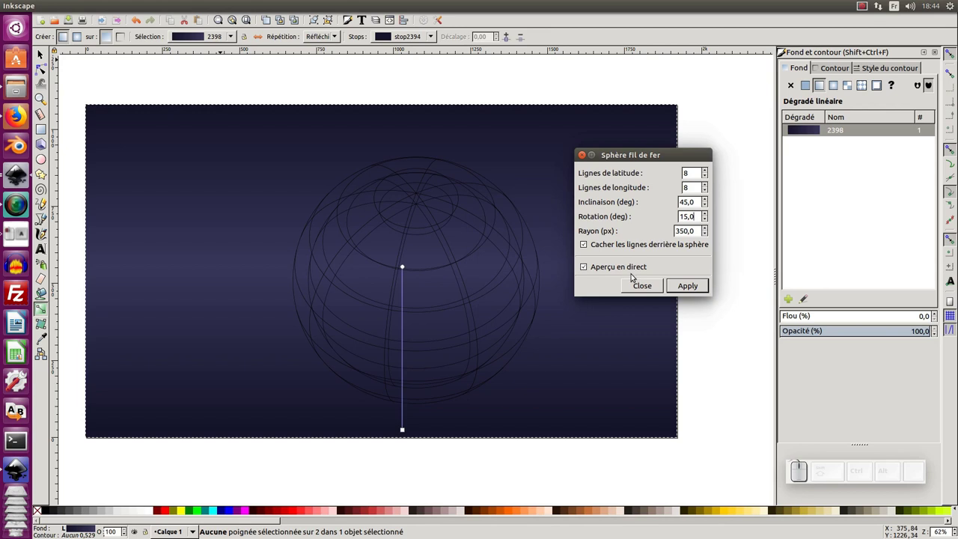
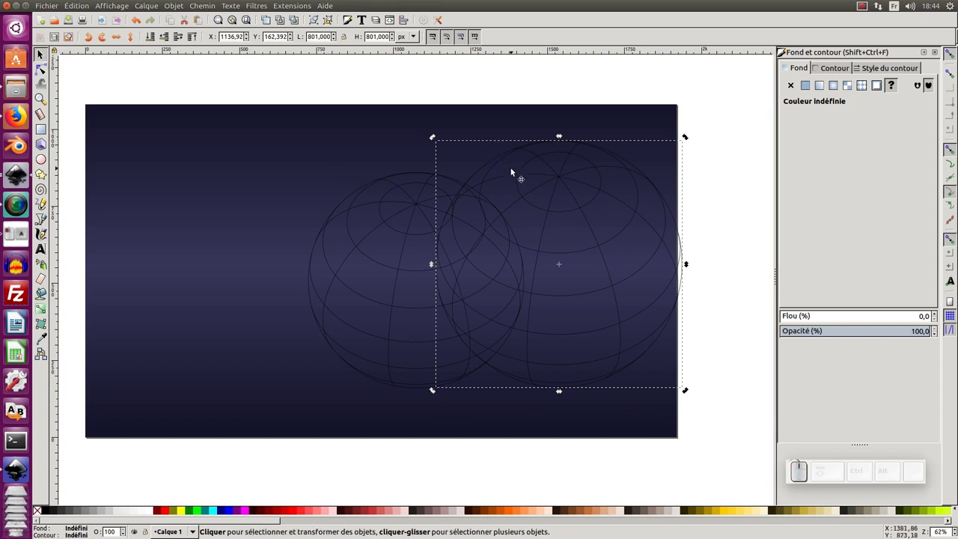
# Step: Delete the extra larger sphere, select the remaining one and relaunch the Sphère fil de fer generator
pyautogui.press('Delete')
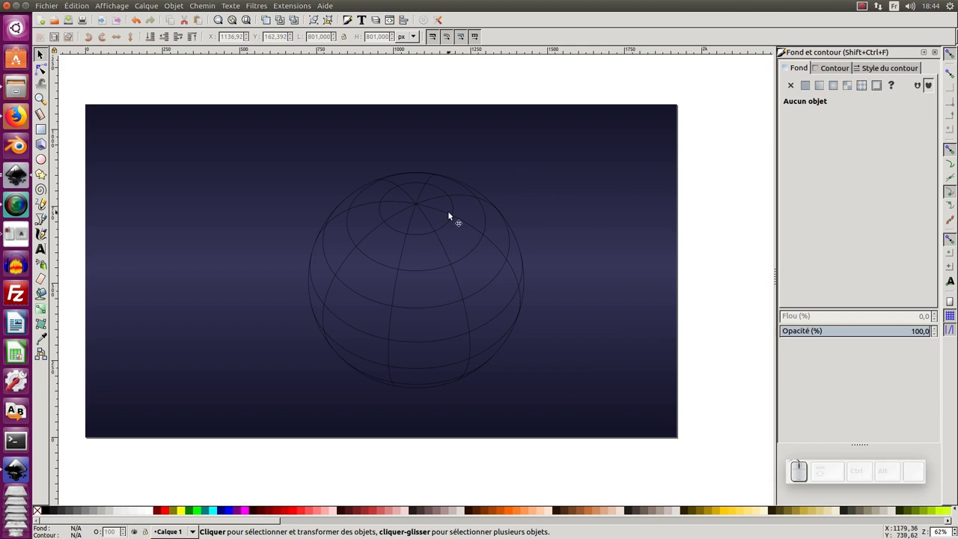
pyautogui.click(424, 209)
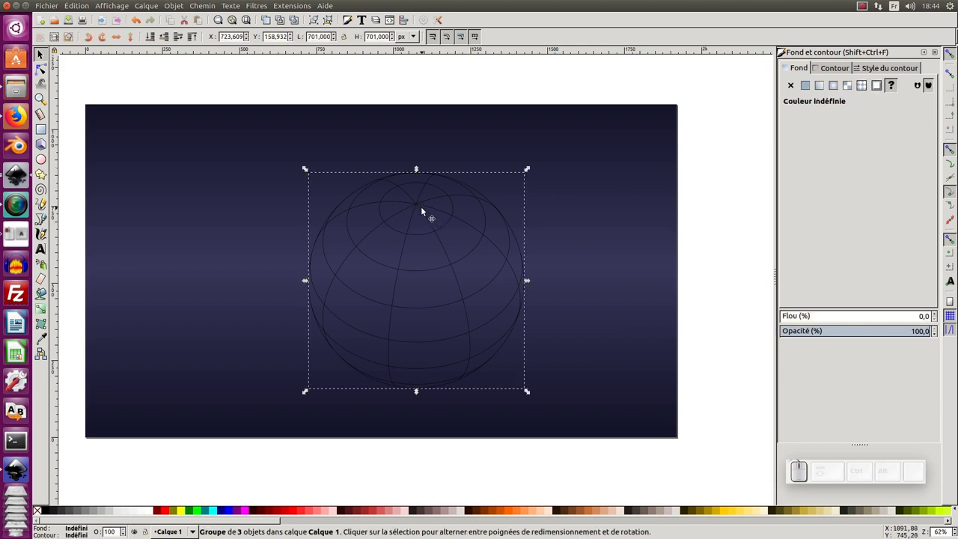
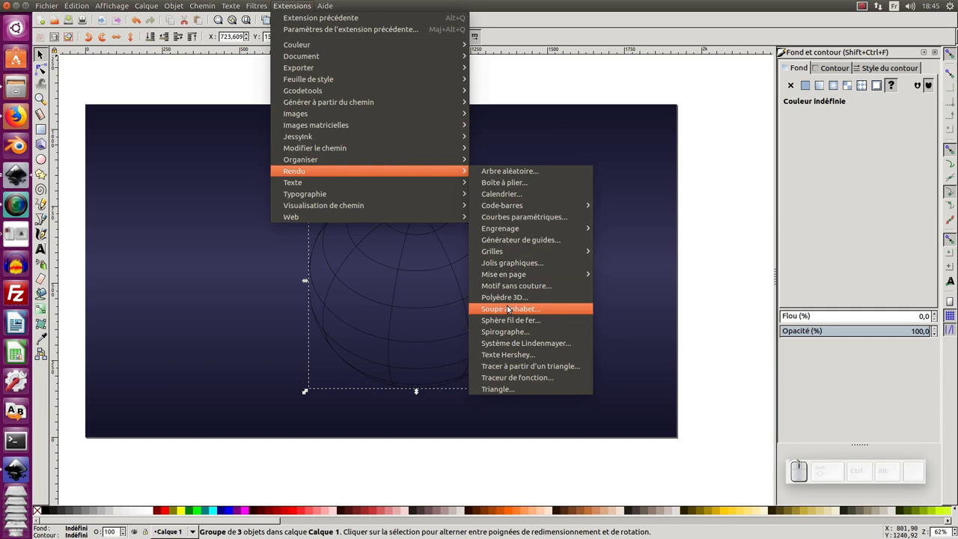
pyautogui.click(517, 324)
pyautogui.moveTo(503, 210); pyautogui.dragTo(635, 215)
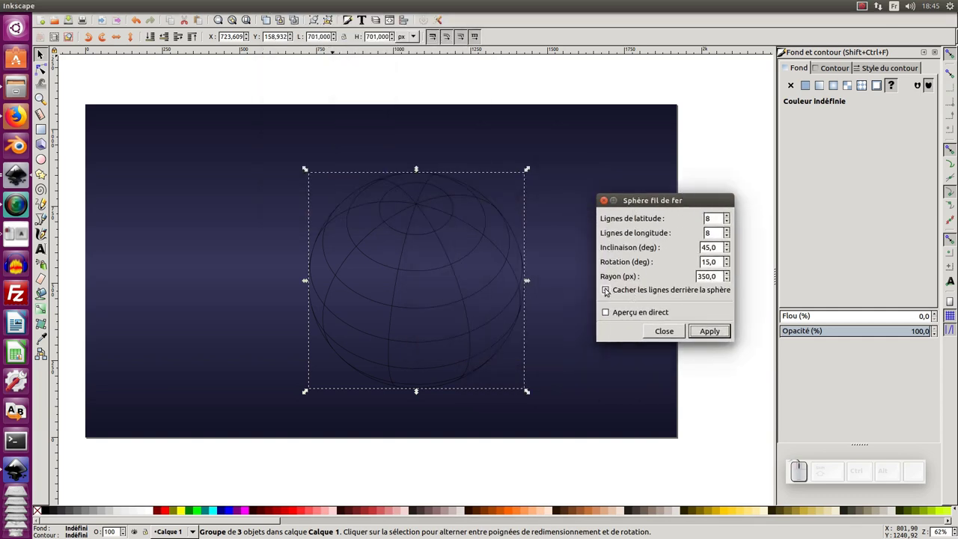
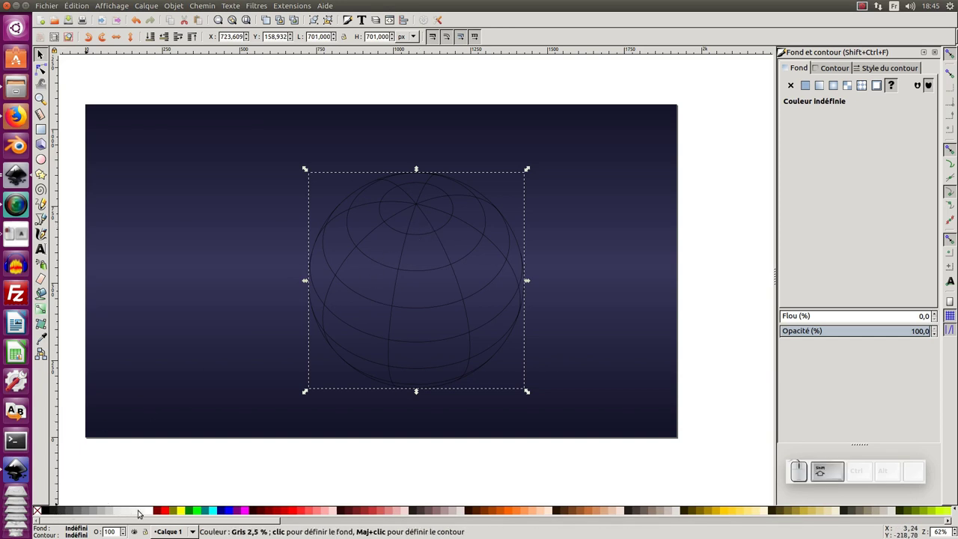
# Step: Make the wireframe sphere's lines white and pick a much larger stroke width
pyautogui.click(153, 513)
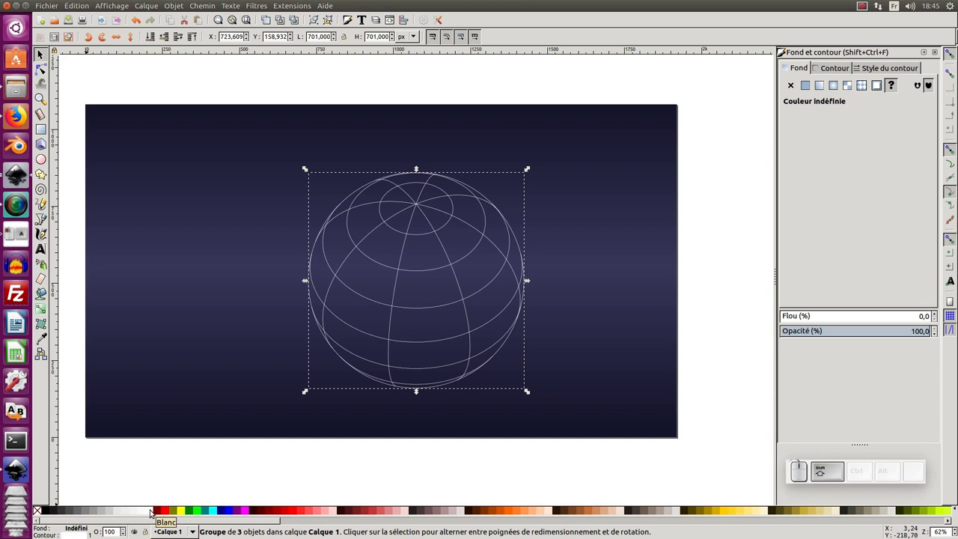
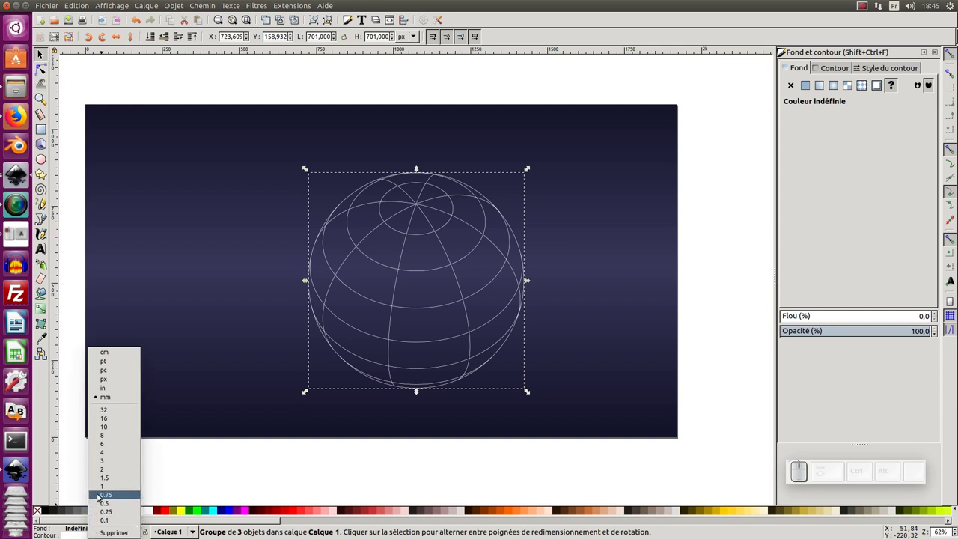
pyautogui.click(105, 467)
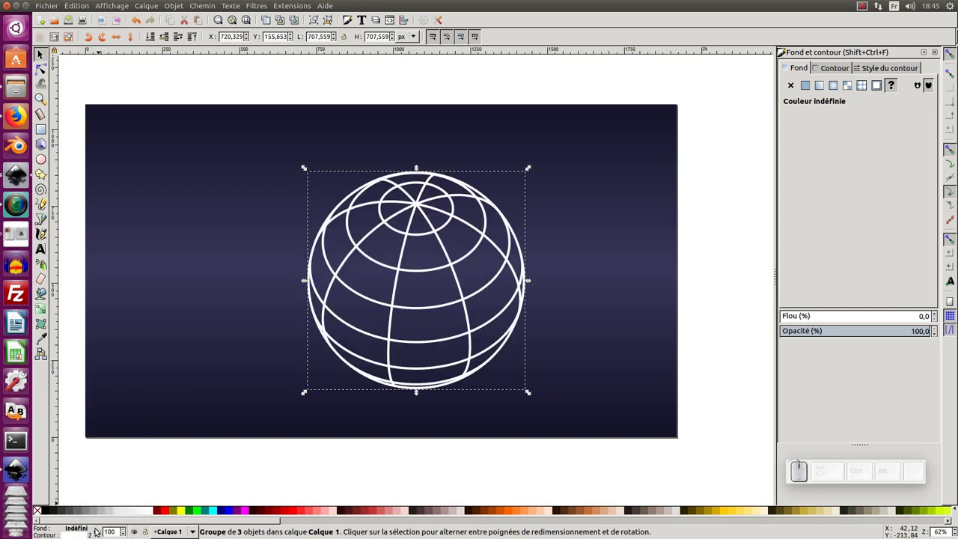
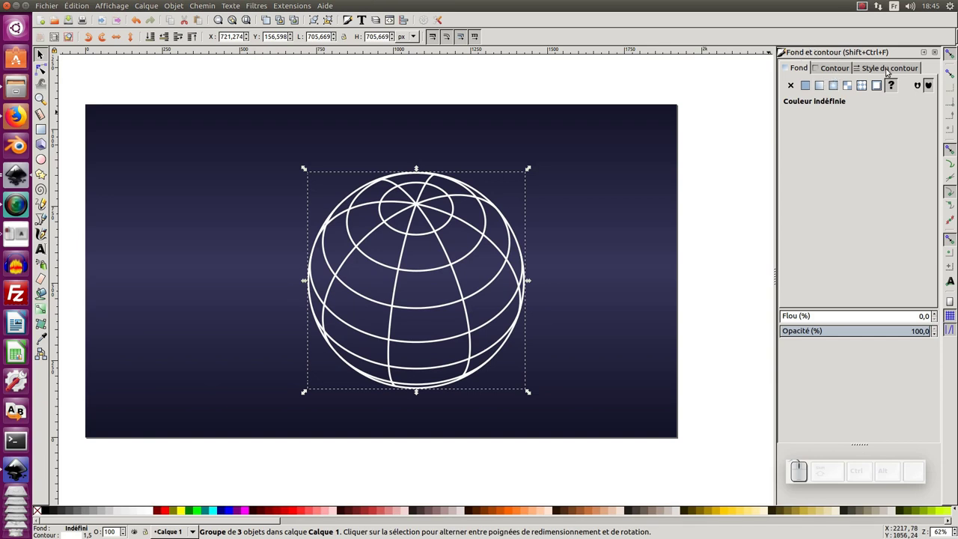
# Step: Give the sphere's lines a dotted dash pattern and a 2 px stroke width
pyautogui.click(888, 69)
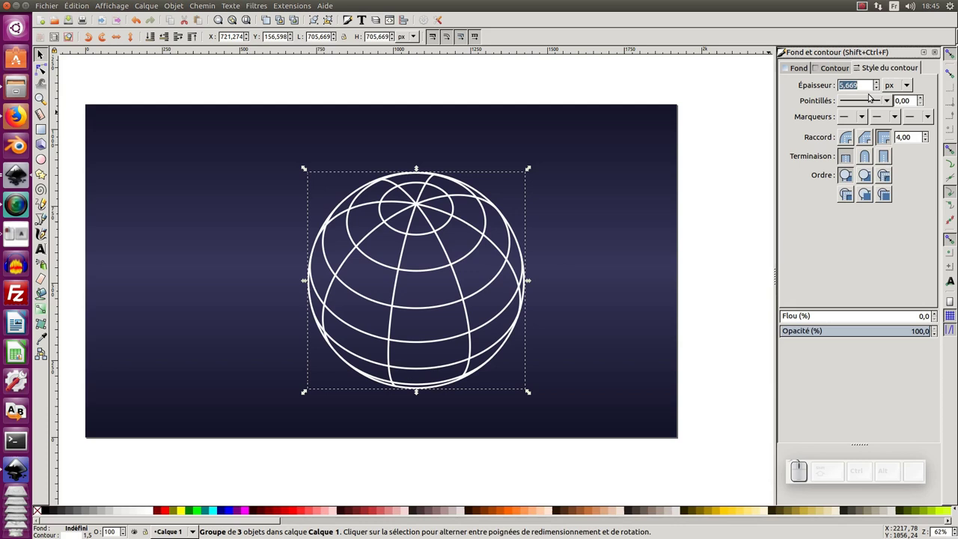
pyautogui.moveTo(870, 102); pyautogui.dragTo(873, 135)
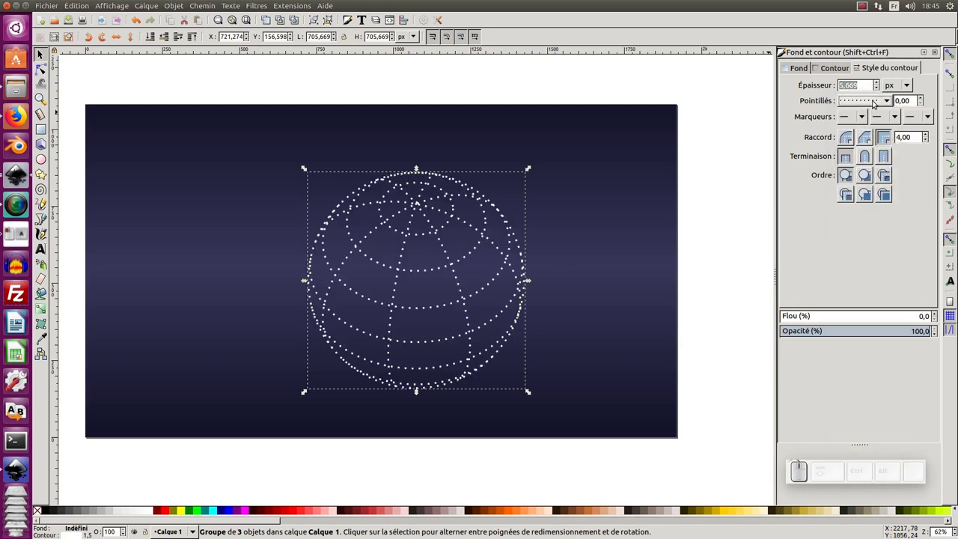
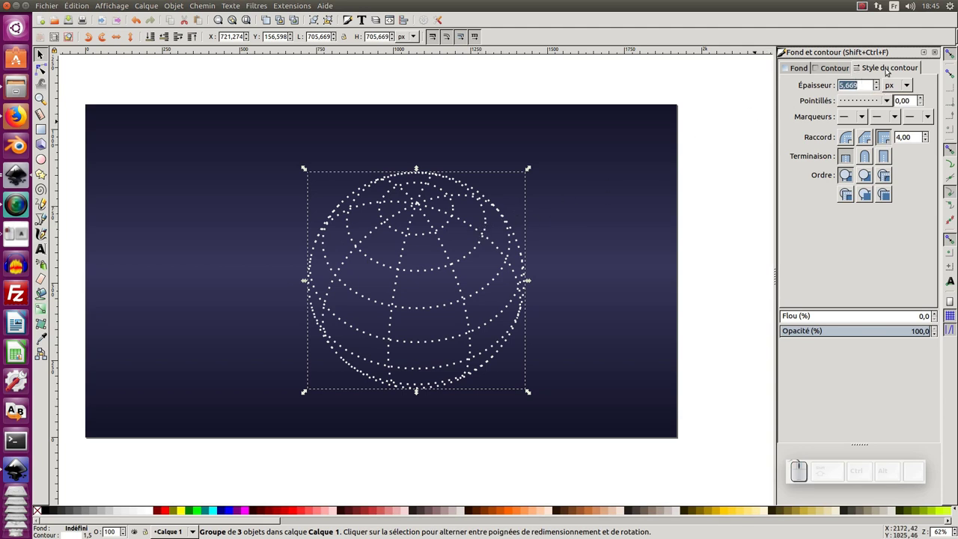
pyautogui.press('KP_2')
pyautogui.press('KP_Enter')
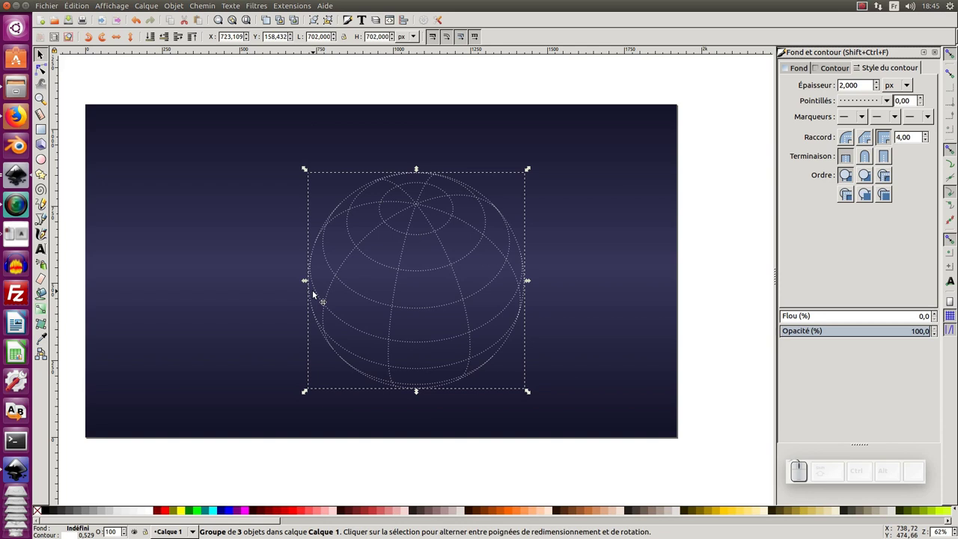
# Step: Select the sphere with the background, centre it on both axes via Align and Distribute, then deselect
pyautogui.click(610, 139)
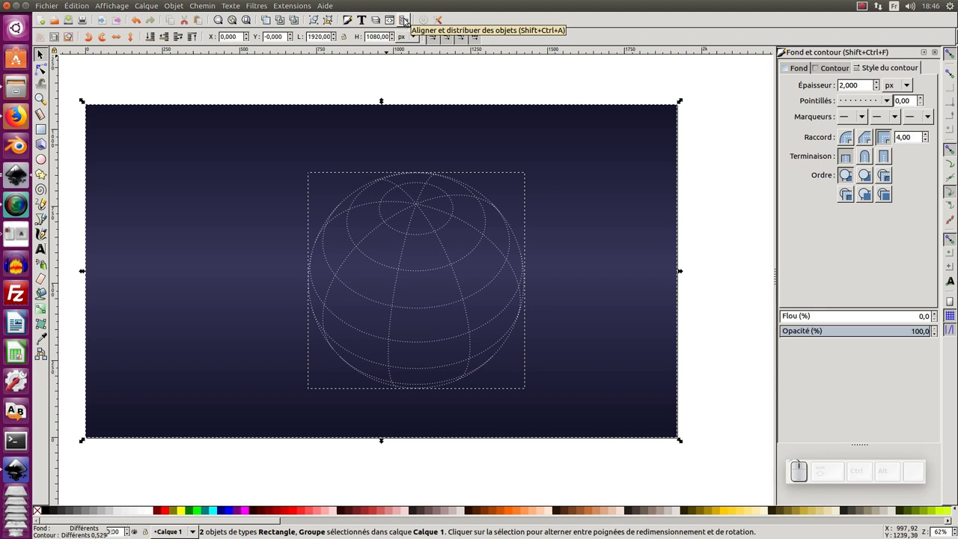
pyautogui.click(405, 22)
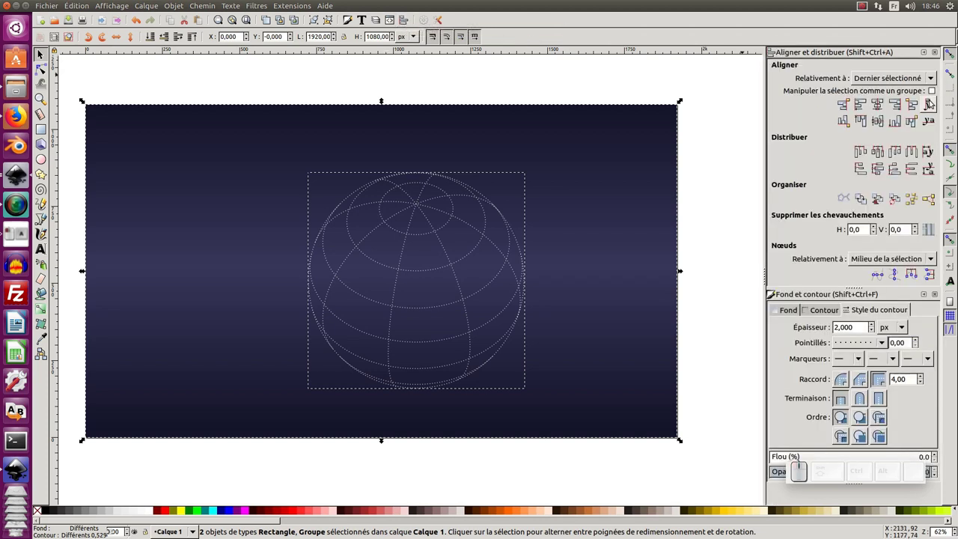
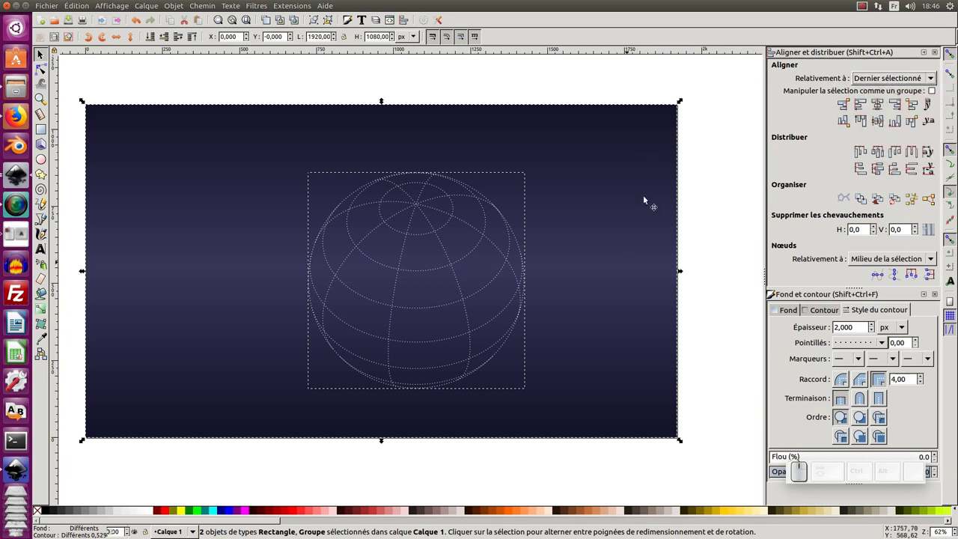
pyautogui.click(880, 109)
pyautogui.click(877, 121)
pyautogui.click(694, 155)
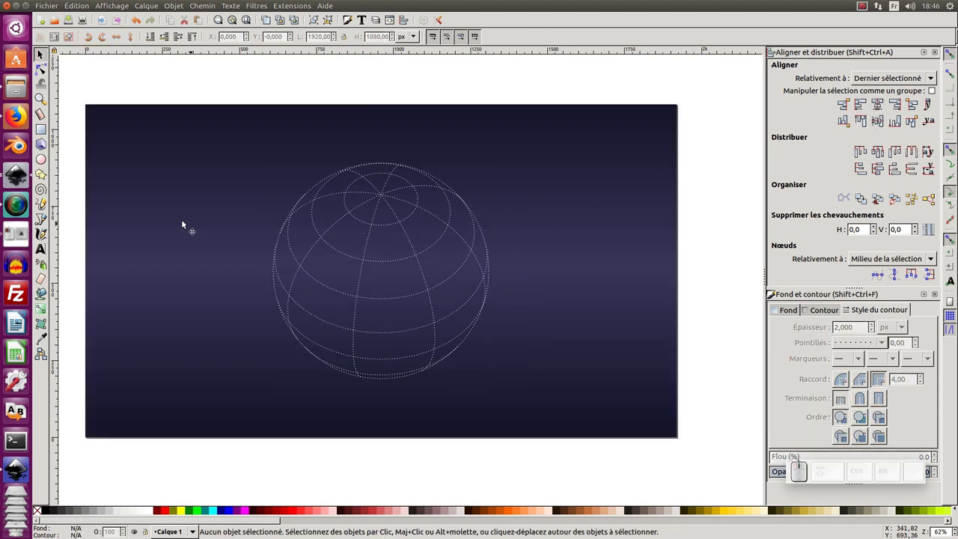
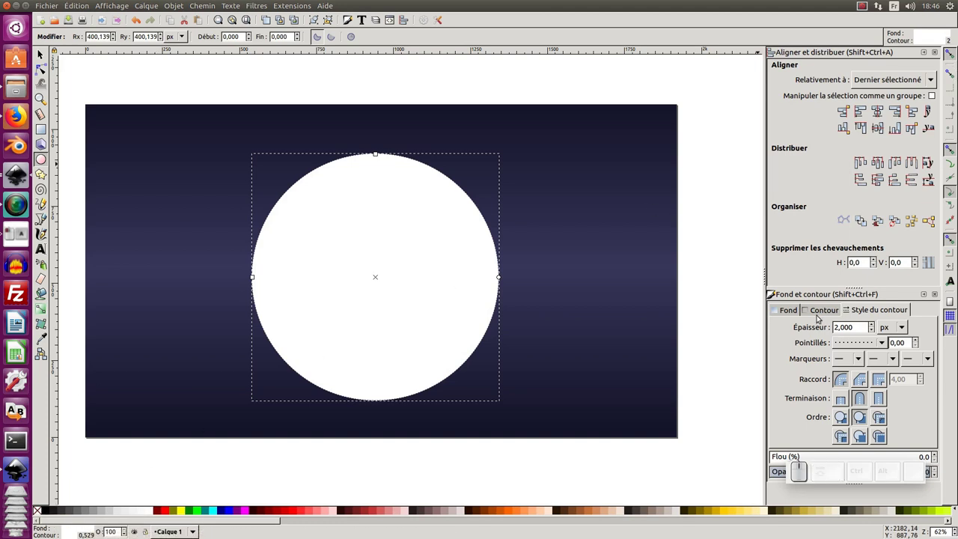
# Step: Remove the circle's outline and fill it with a white radial gradient
pyautogui.click(819, 308)
pyautogui.click(783, 327)
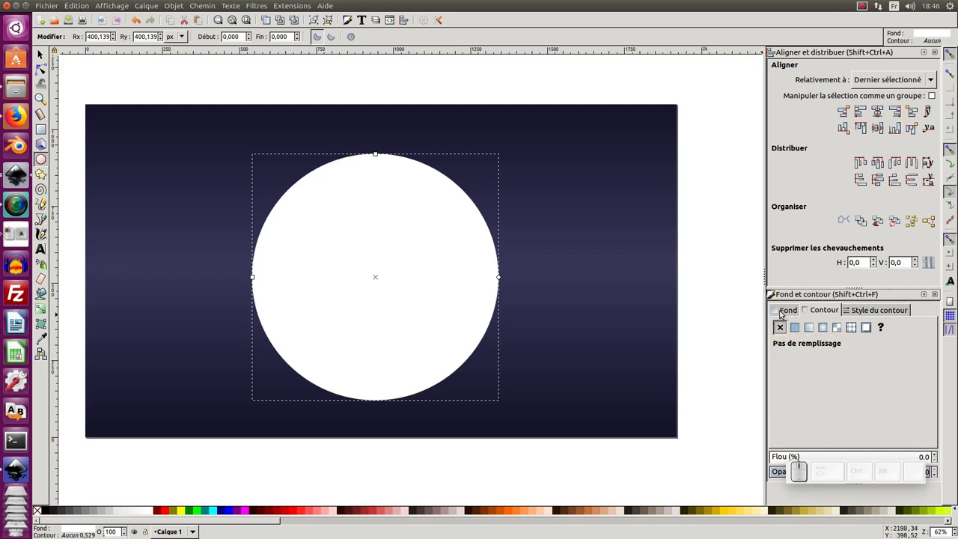
pyautogui.click(786, 312)
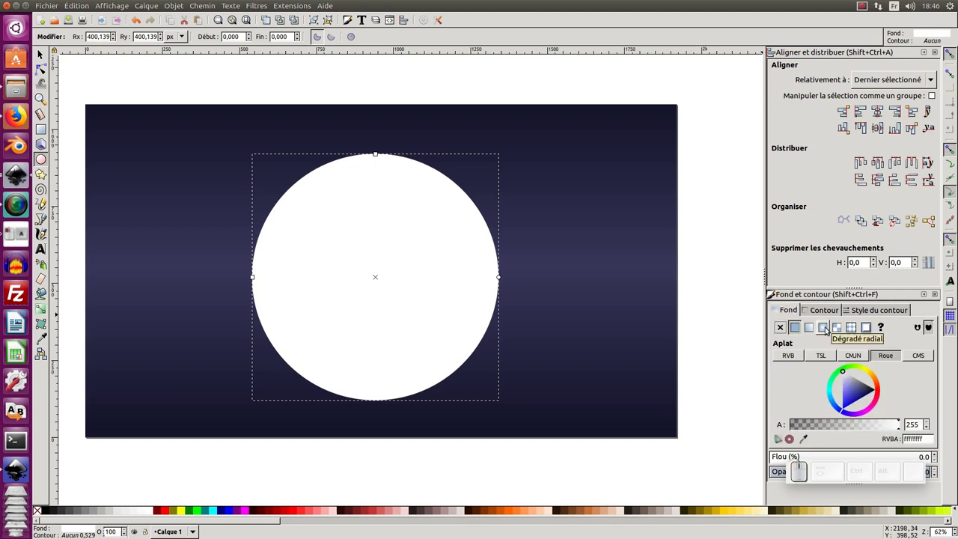
pyautogui.click(827, 330)
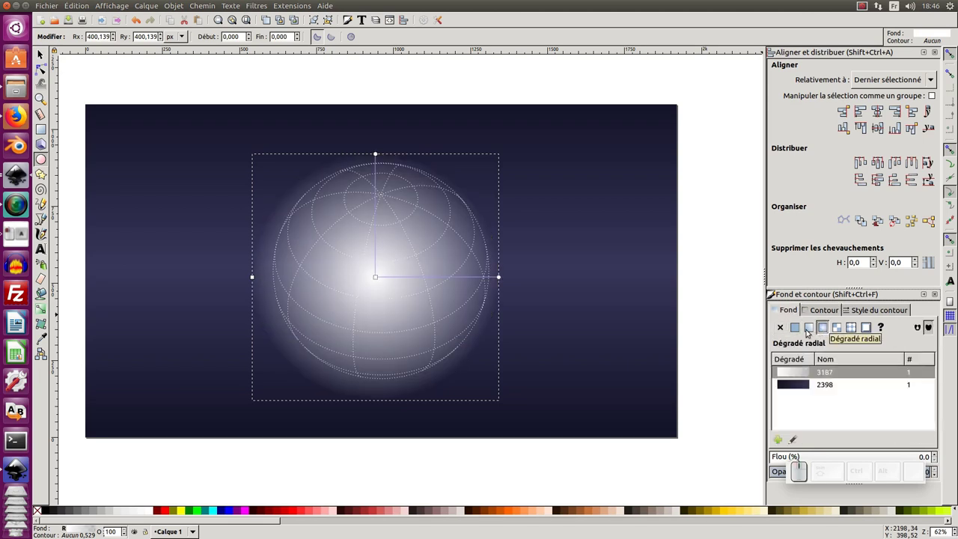
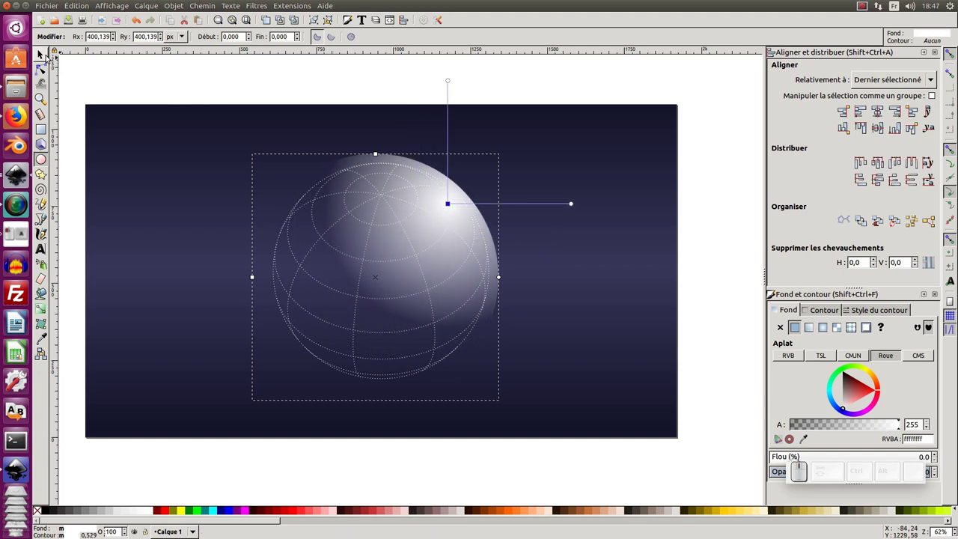
# Step: Resize the shaded circle to fit the sphere and centre it on the background
pyautogui.click(49, 59)
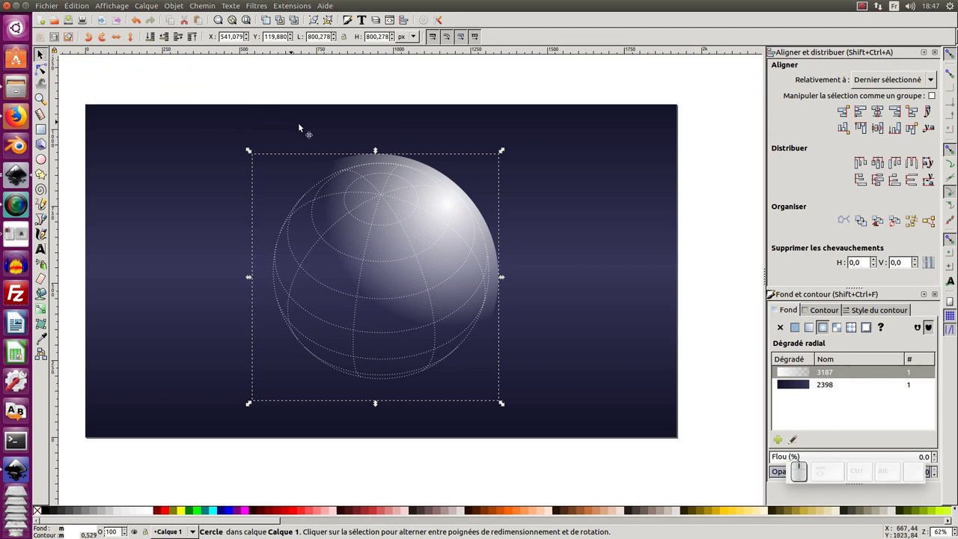
pyautogui.click(405, 123)
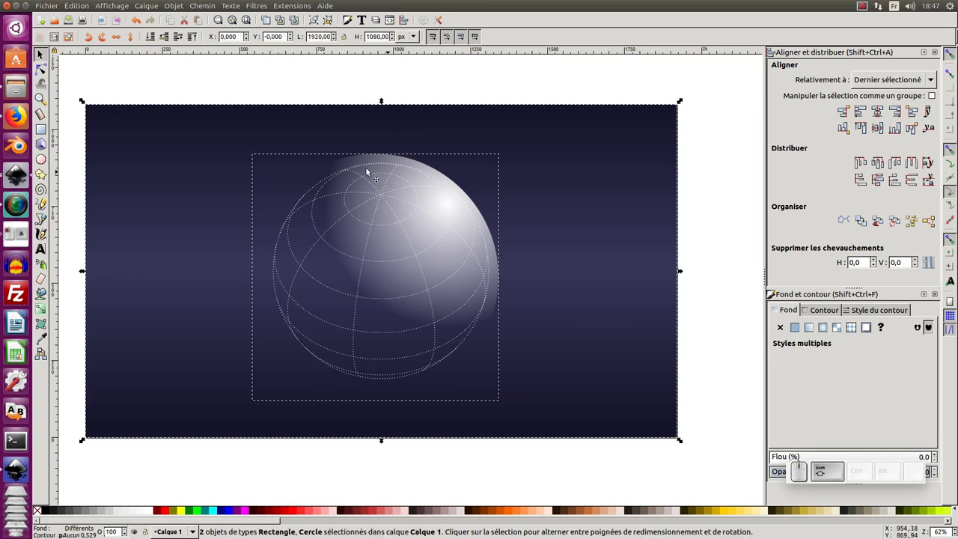
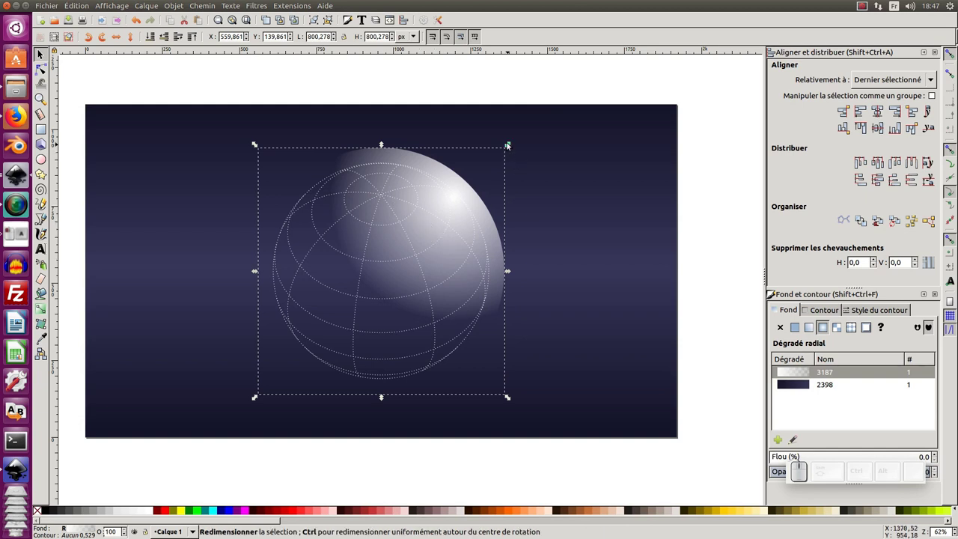
pyautogui.moveTo(512, 149); pyautogui.dragTo(404, 280)
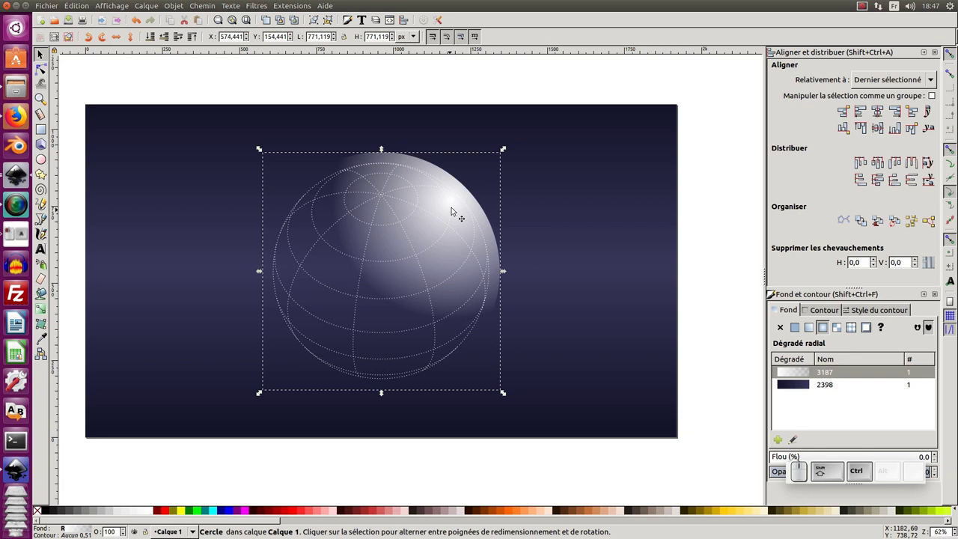
pyautogui.click(458, 199)
pyautogui.click(470, 196)
pyautogui.click(504, 156)
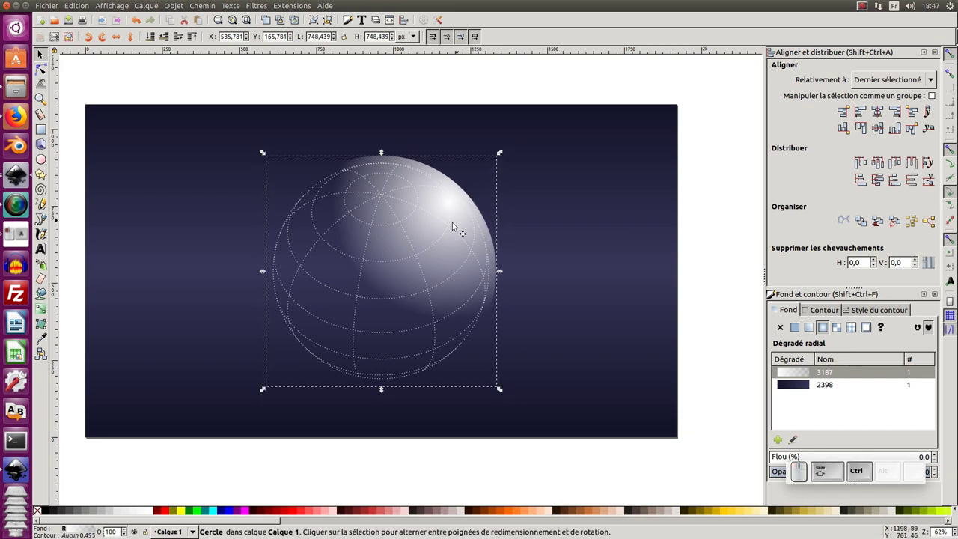
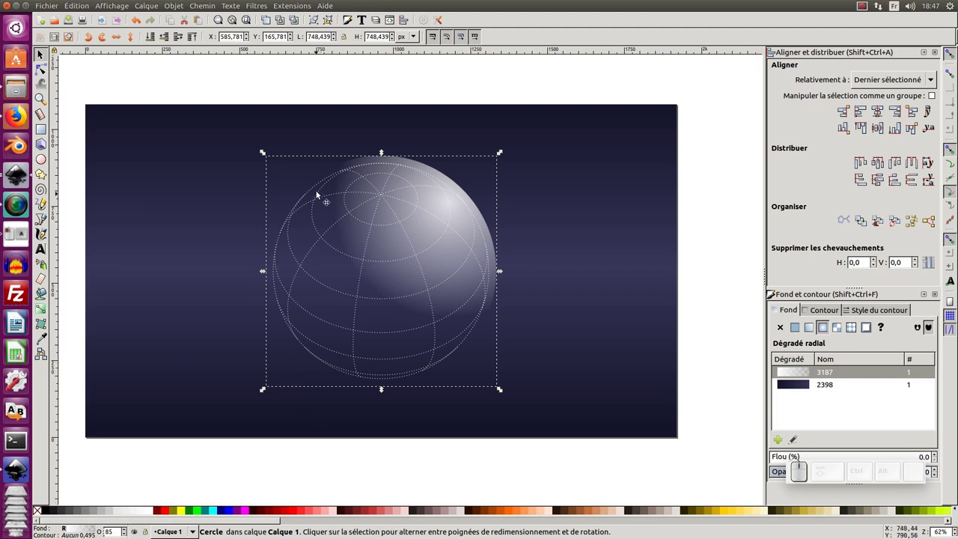
# Step: Begin saving the drawing under a new name via Save As
pyautogui.click(74, 21)
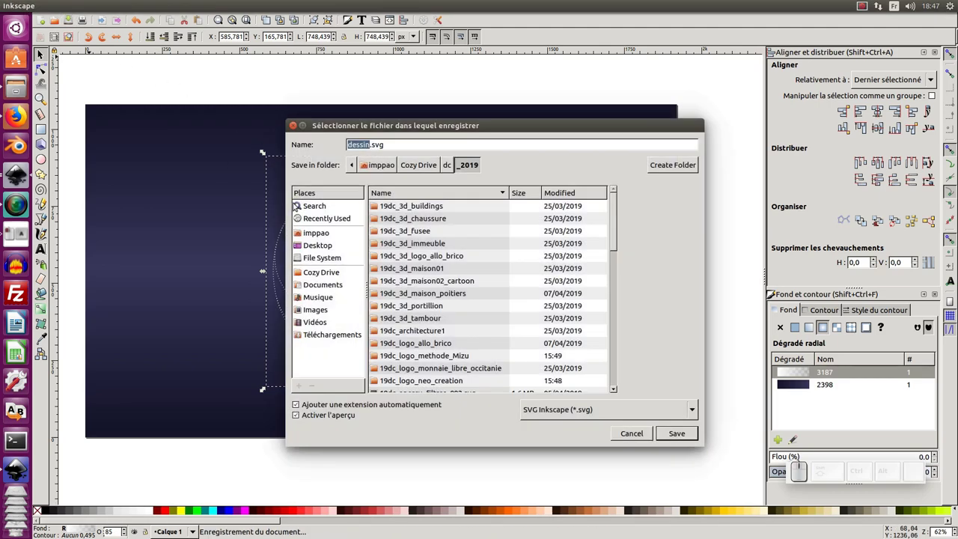